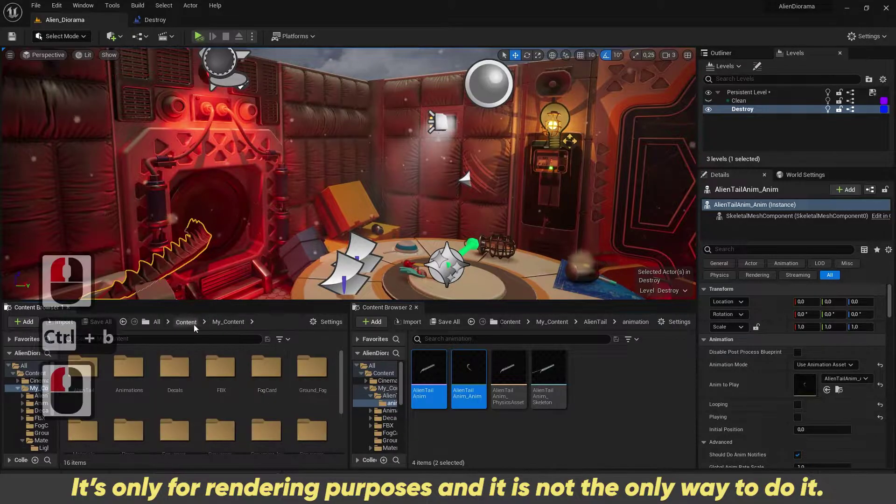
# Open the StarterMap level from the Open Level dialog, replacing the Alien Diorama scene.
pyautogui.click(275, 389)
pyautogui.click(287, 432)
pyautogui.click(176, 405)
pyautogui.scroll(-3)
pyautogui.click(510, 351)
# Place AlienTailAnim_Anim on the floor and turn off its Looping option in Details.
pyautogui.click(493, 352)
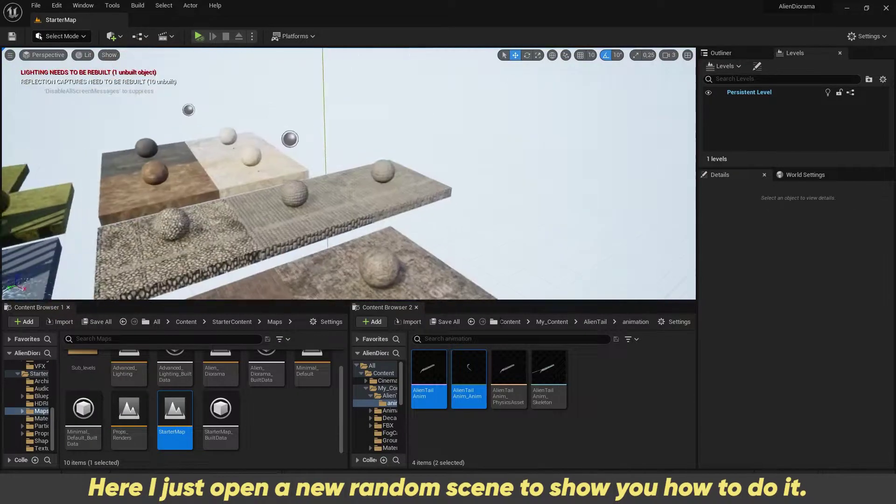
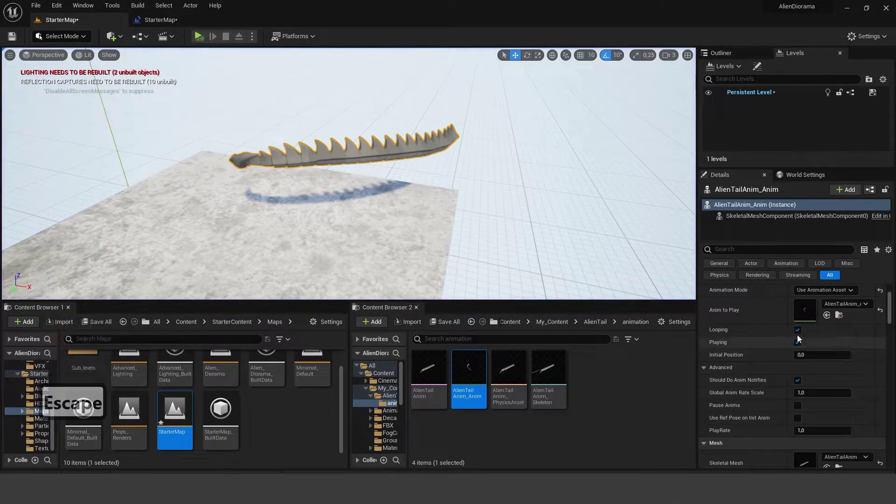
pyautogui.click(800, 334)
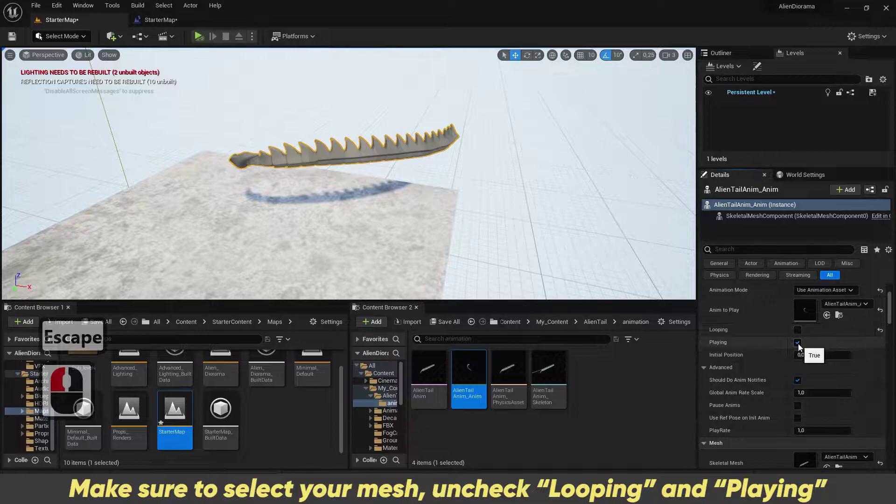
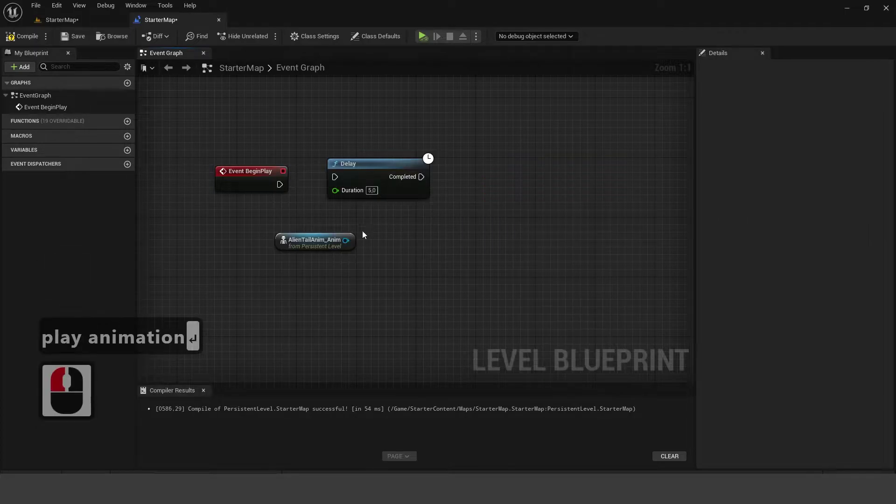
# Search the blueprint actions for Play Animation after the 5-second Delay node.
pyautogui.press('Delete')
pyautogui.press('BackSpace')
pyautogui.press('Return')
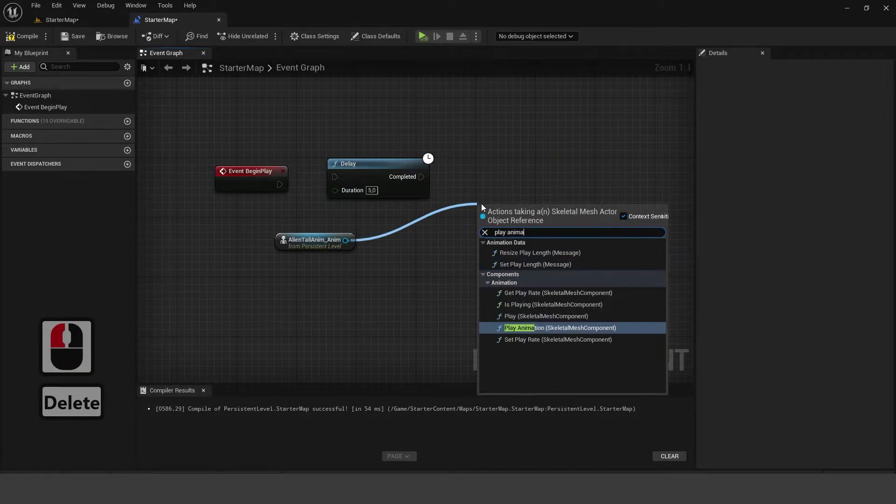
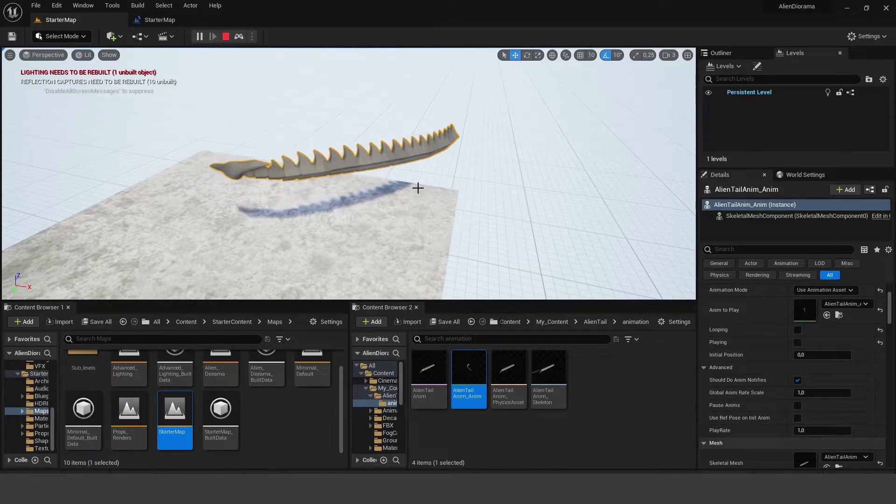
pyautogui.press('Escape')
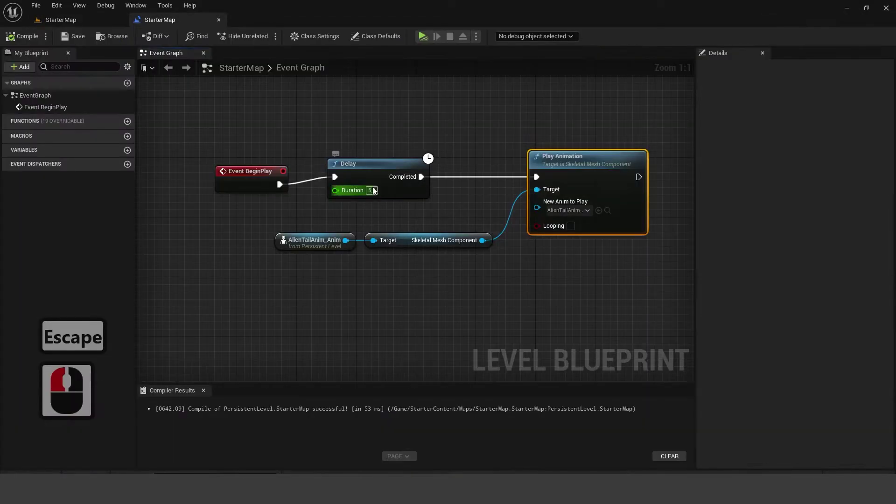